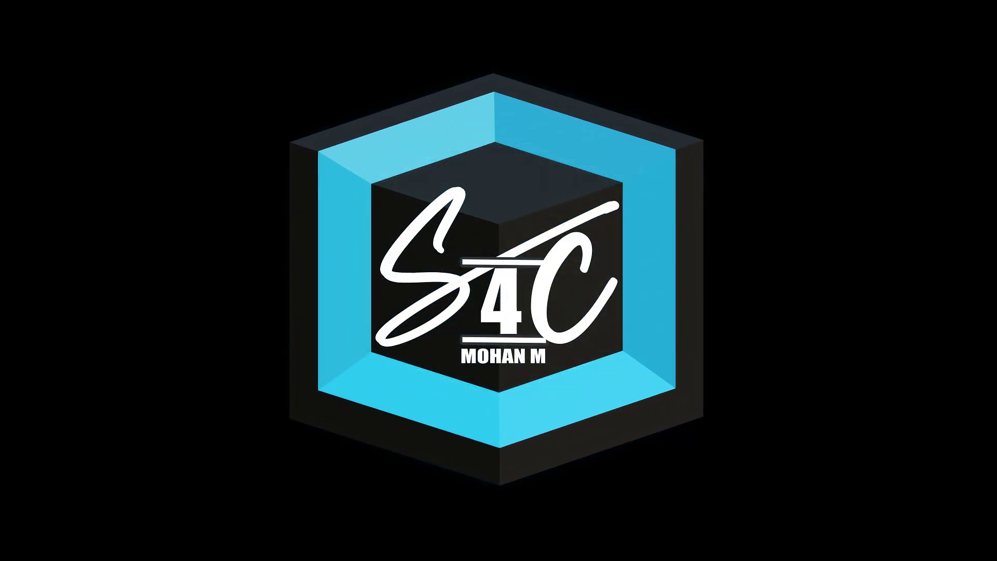
# Step: Start a new Unsaved Workflow with an empty canvas in ComfyUI
pyautogui.middleClick(643, 345)
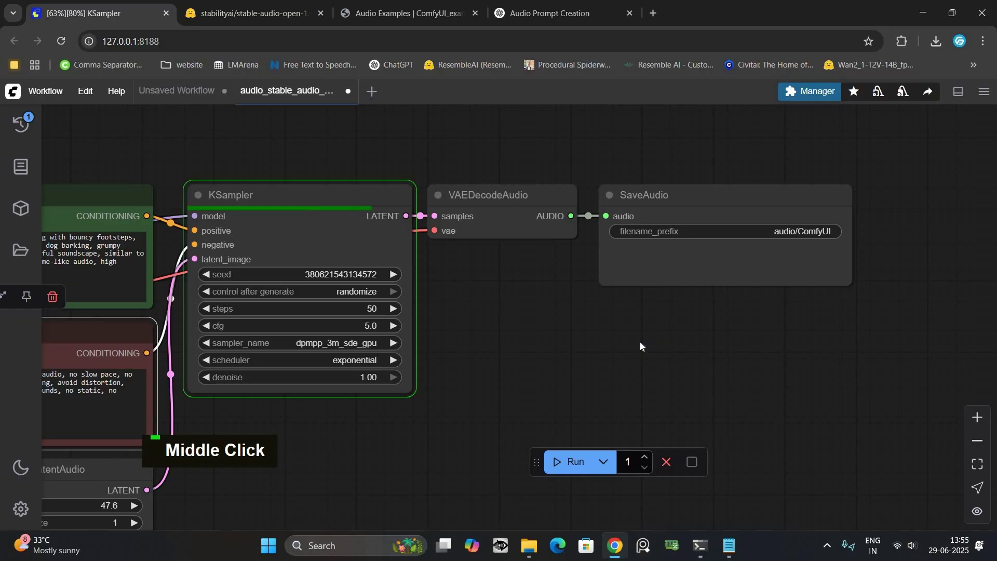
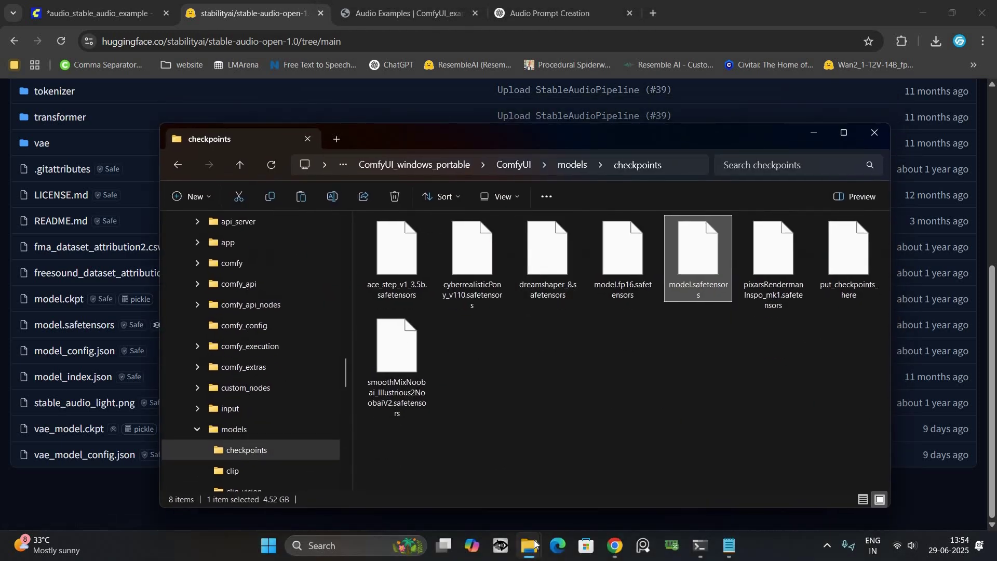
# Step: Copy the T5 base model.safetensors from the downloaded t5_base folder
pyautogui.doubleClick(539, 543)
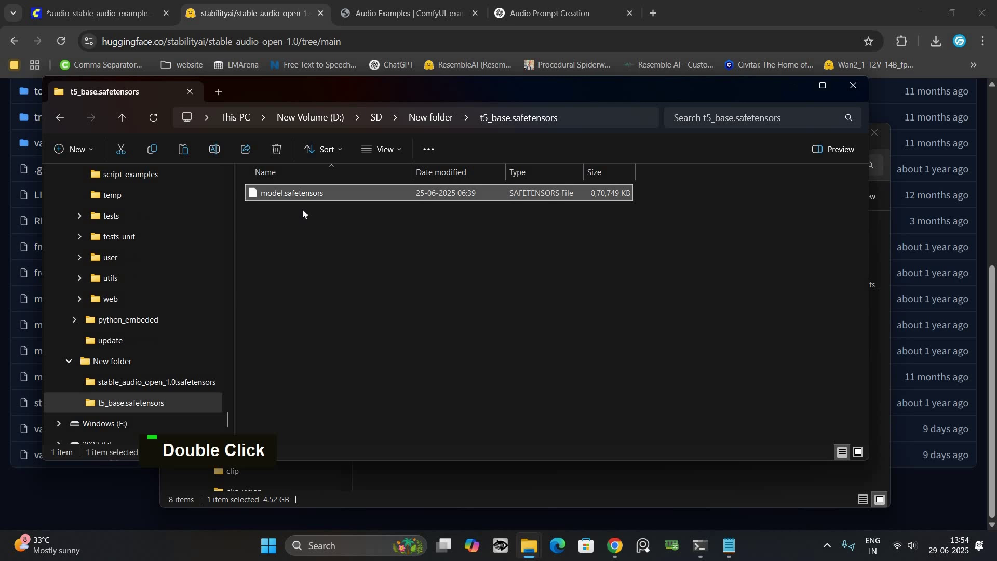
pyautogui.doubleClick(418, 299)
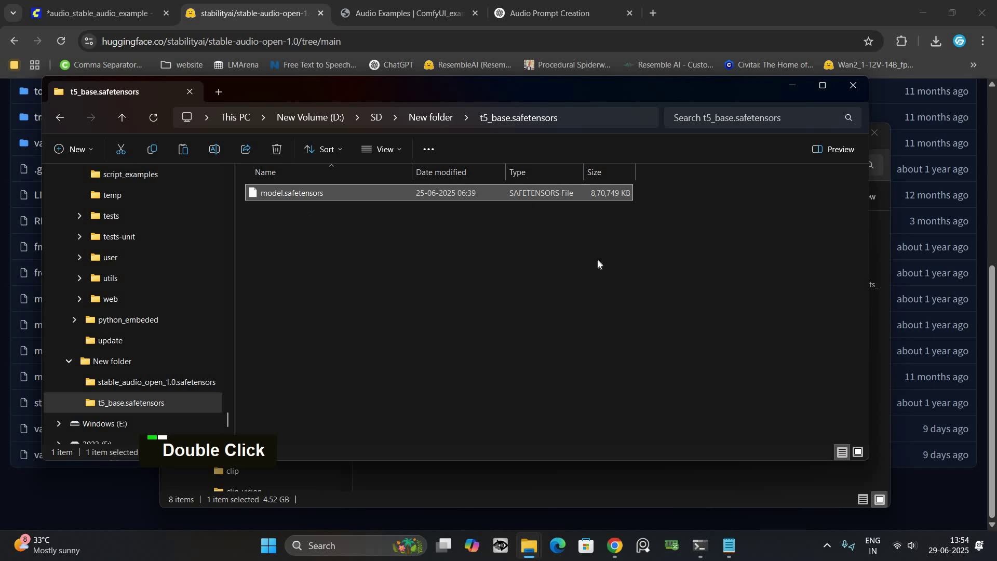
pyautogui.press('ctrl+c')
pyautogui.write('\\model.safetensors')
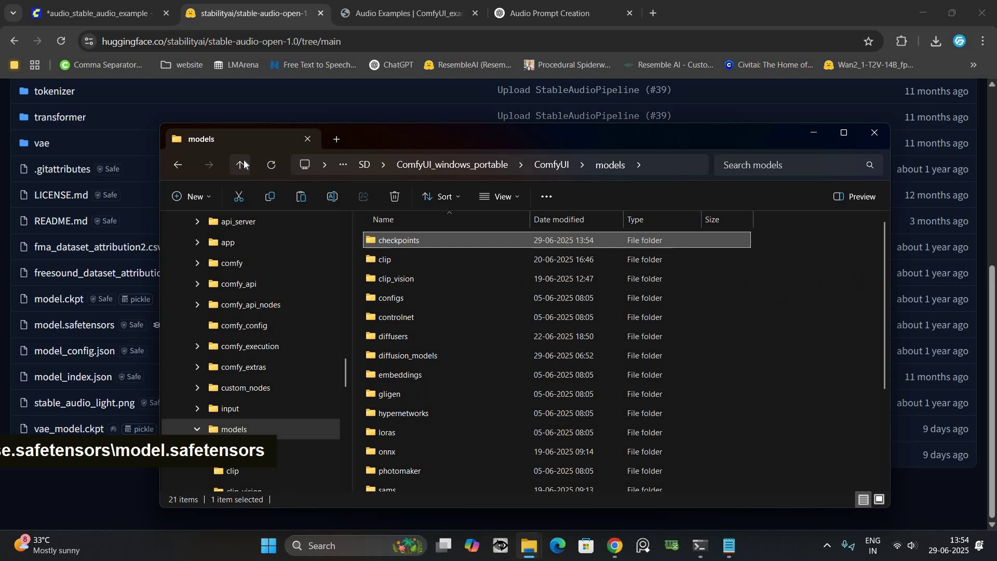
# Step: Paste model.safetensors into ComfyUI\models\text_encoders alongside the umt5 files
pyautogui.scroll(-3)
pyautogui.scroll(3)
pyautogui.scroll(-3)
pyautogui.doubleClick(462, 337)
pyautogui.rightClick(485, 355)
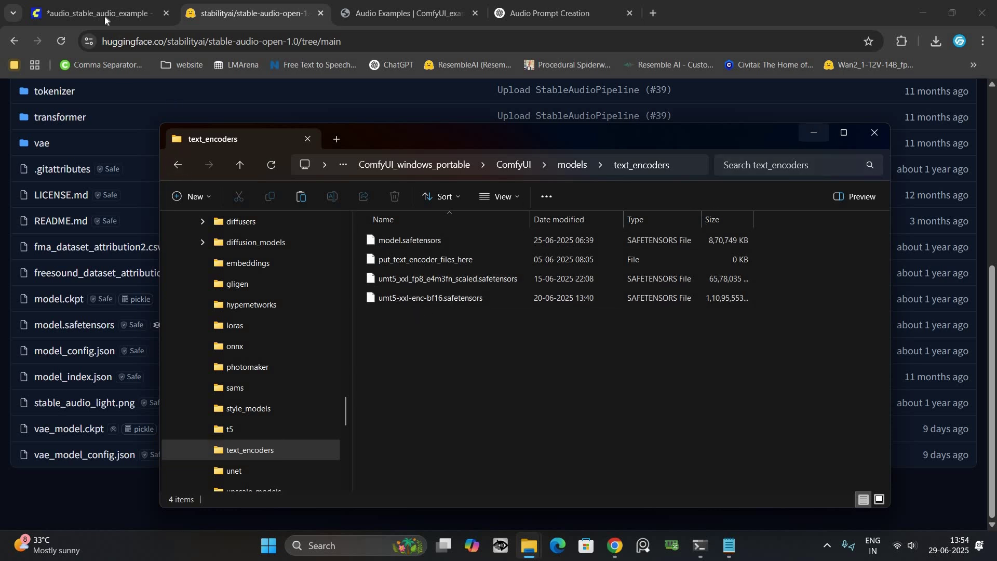
# Step: Refresh node definitions via Edit so model.safetensors is set as checkpoint and CLIP model
pyautogui.scroll(-3)
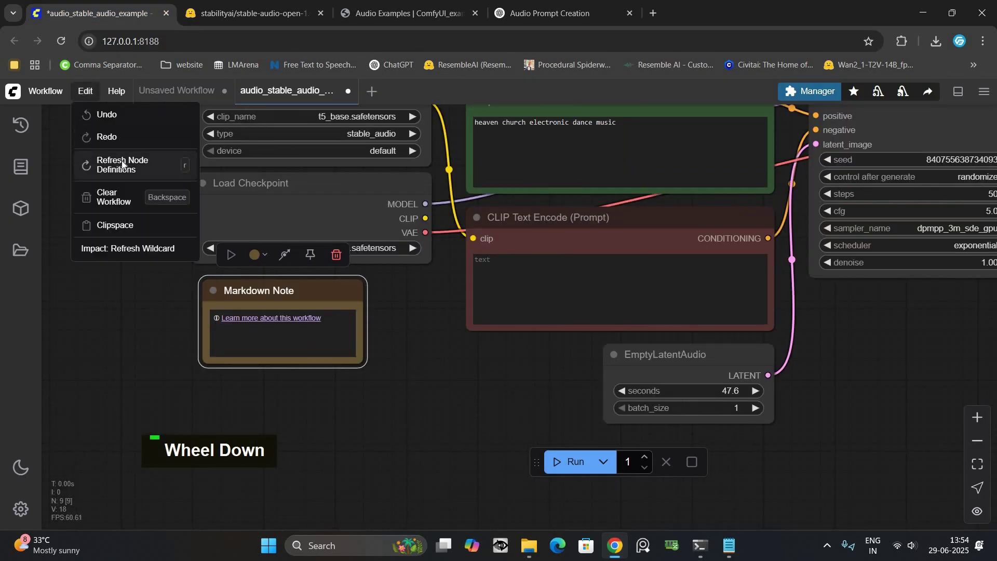
pyautogui.middleClick(247, 302)
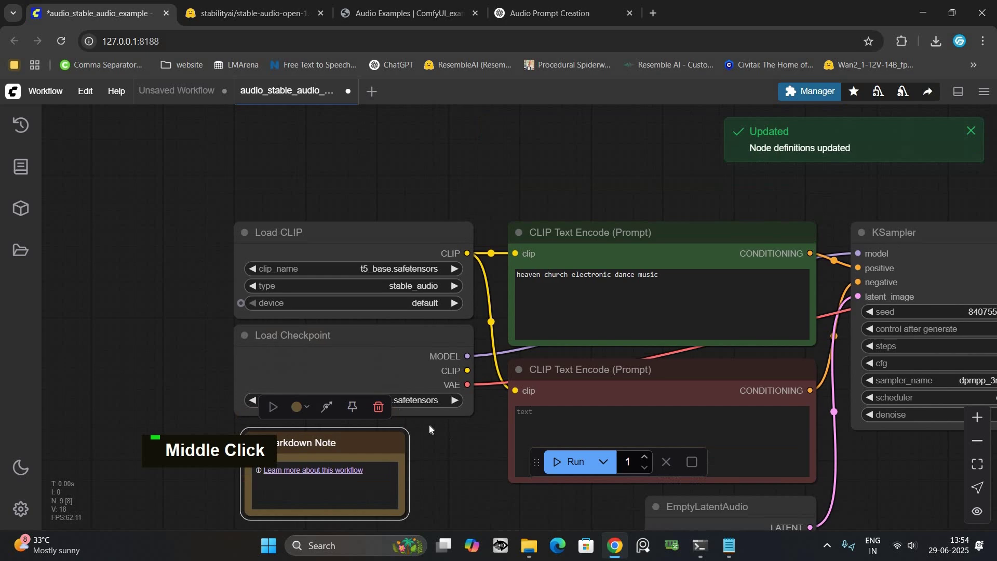
pyautogui.scroll(3)
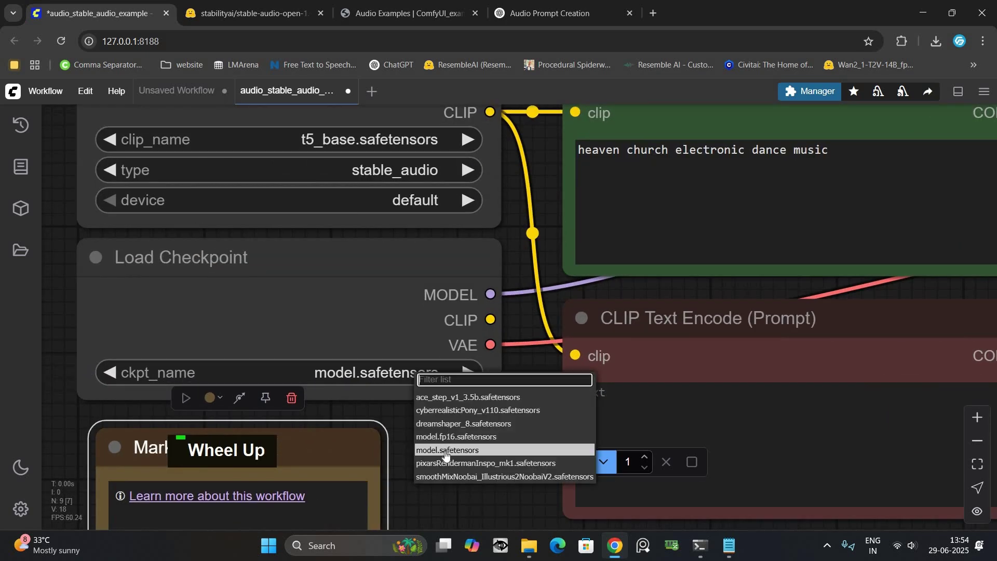
pyautogui.scroll(-3)
pyautogui.scroll(3)
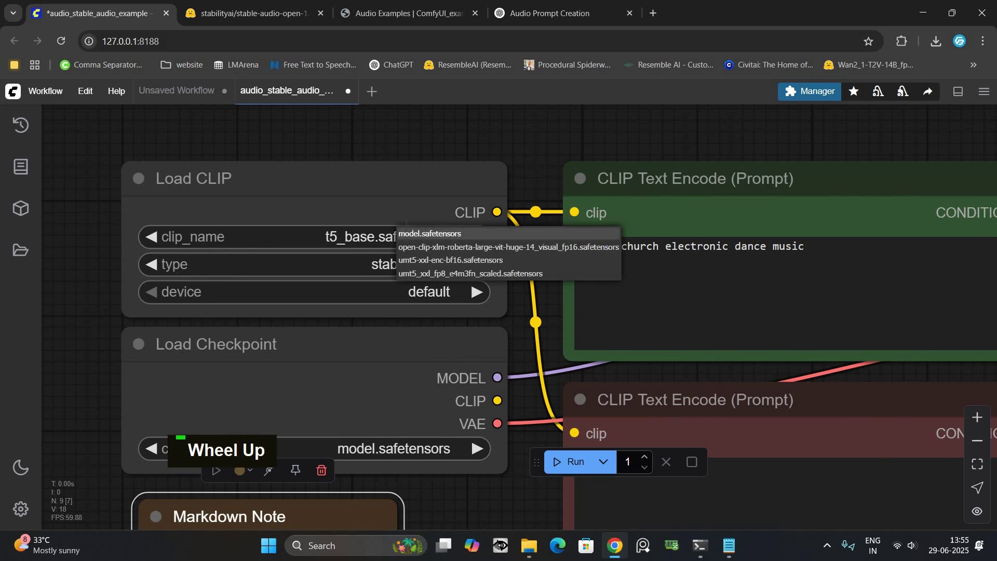
pyautogui.scroll(-3)
# Step: Paste ChatGPT's cartoon-chase positive prompt and the 'No music' negative prompt into the CLIP Text Encode nodes
pyautogui.middleClick(350, 396)
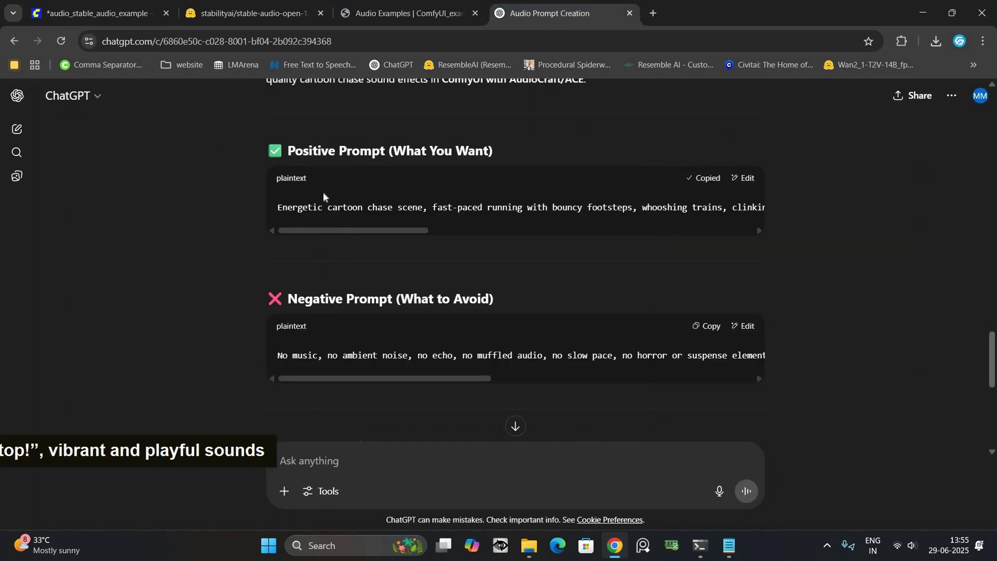
pyautogui.write('and playful sounds')
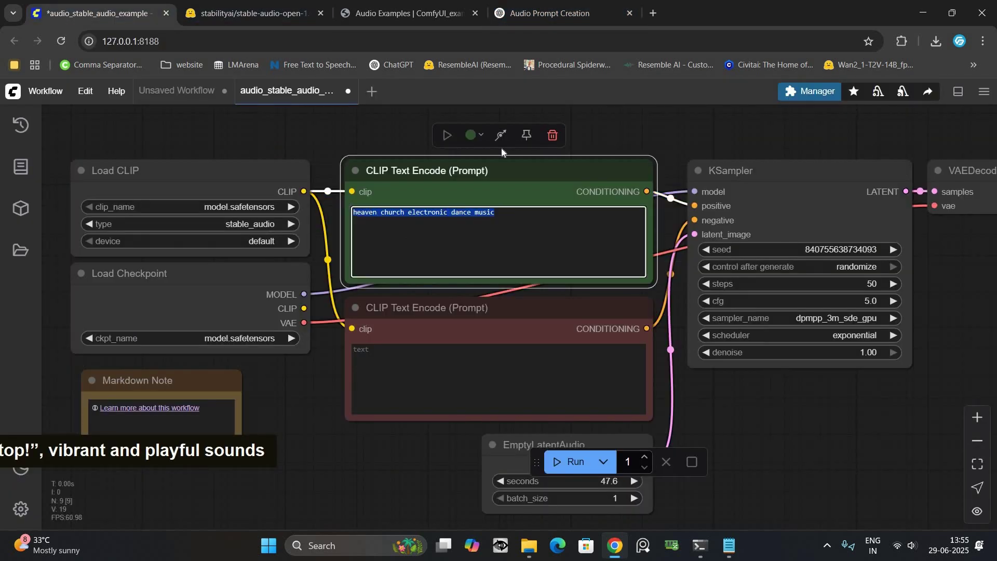
pyautogui.write('|')
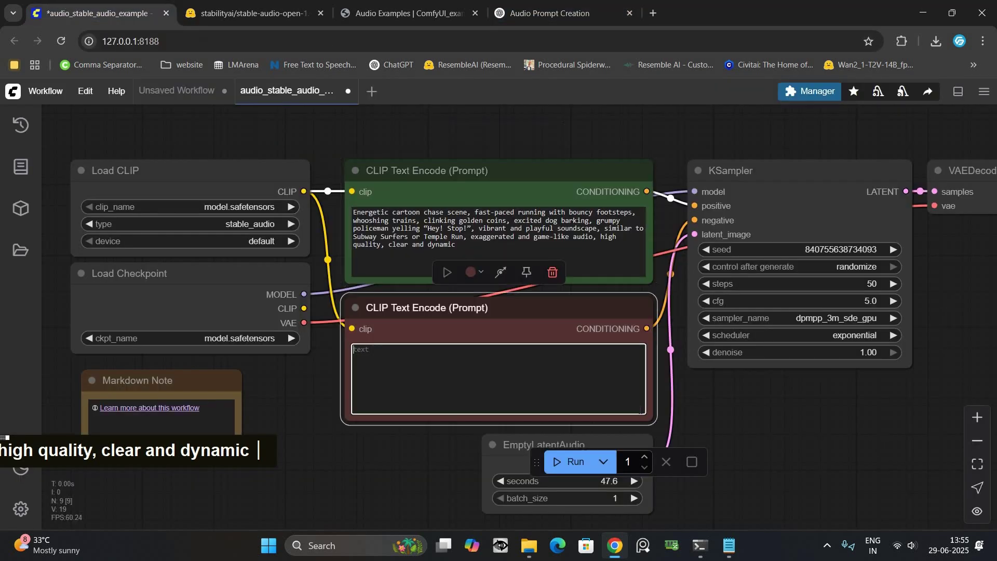
pyautogui.middleClick(514, 335)
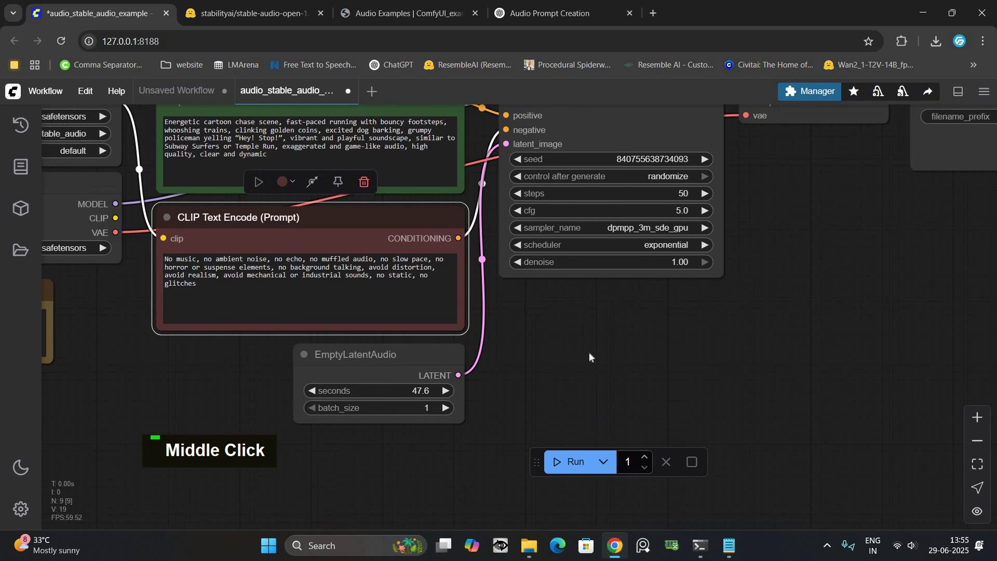
# Step: Run the workflow and let KSampler generate the cartoon chase audio
pyautogui.scroll(-3)
pyautogui.middleClick(550, 457)
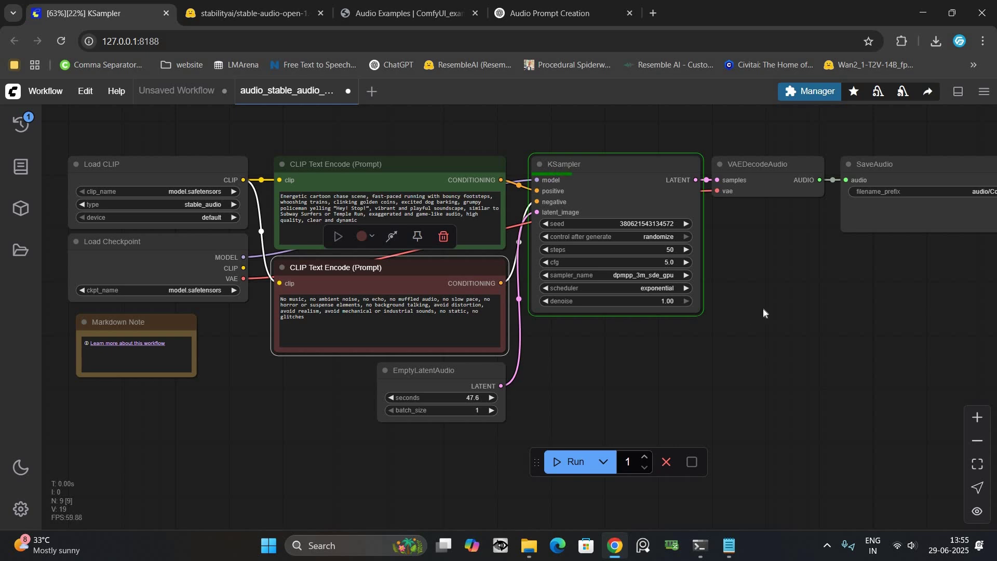
pyautogui.middleClick(570, 346)
# Step: Play the generated 0:47 audio clip in the SaveAudio node
pyautogui.scroll(3)
pyautogui.middleClick(643, 345)
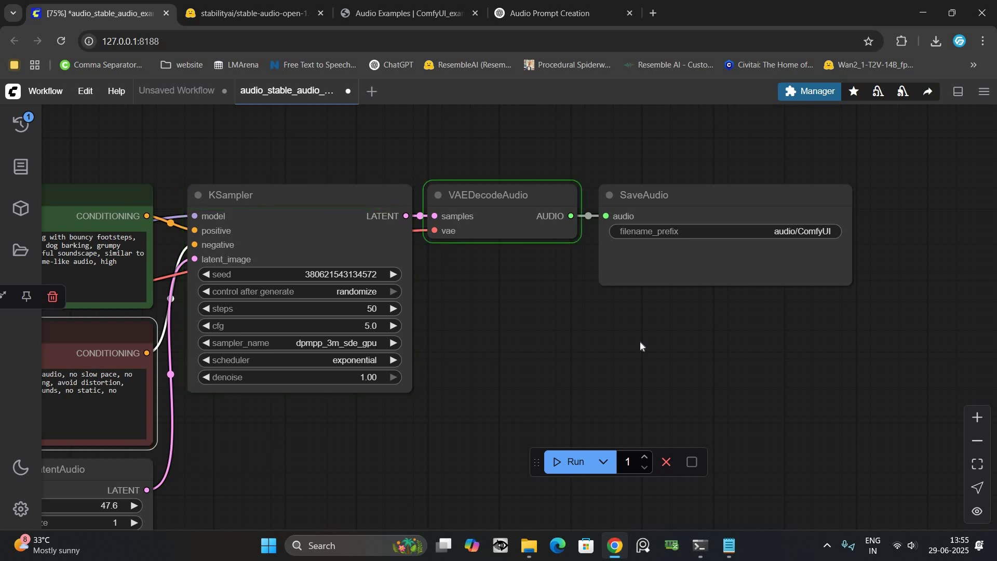
pyautogui.scroll(3)
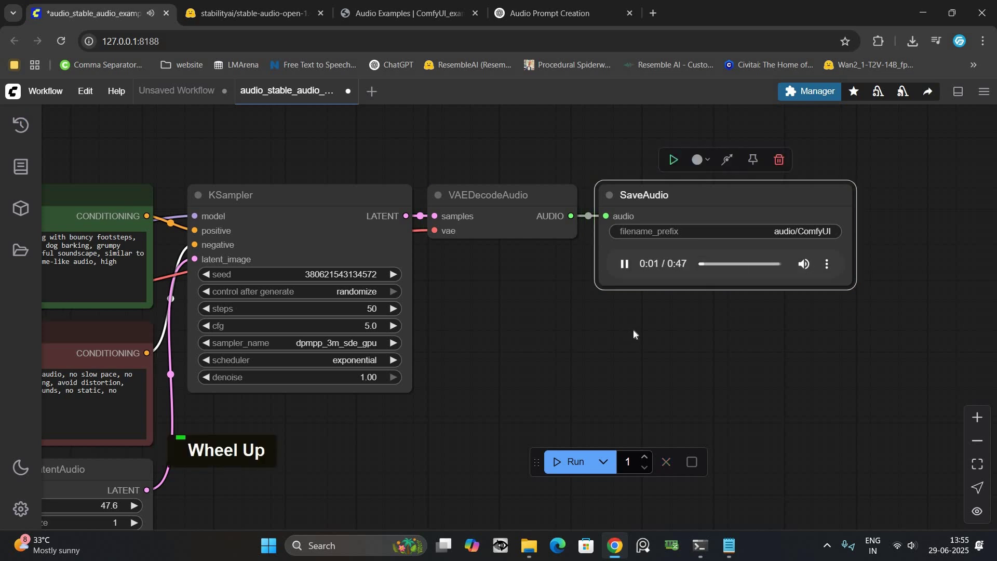